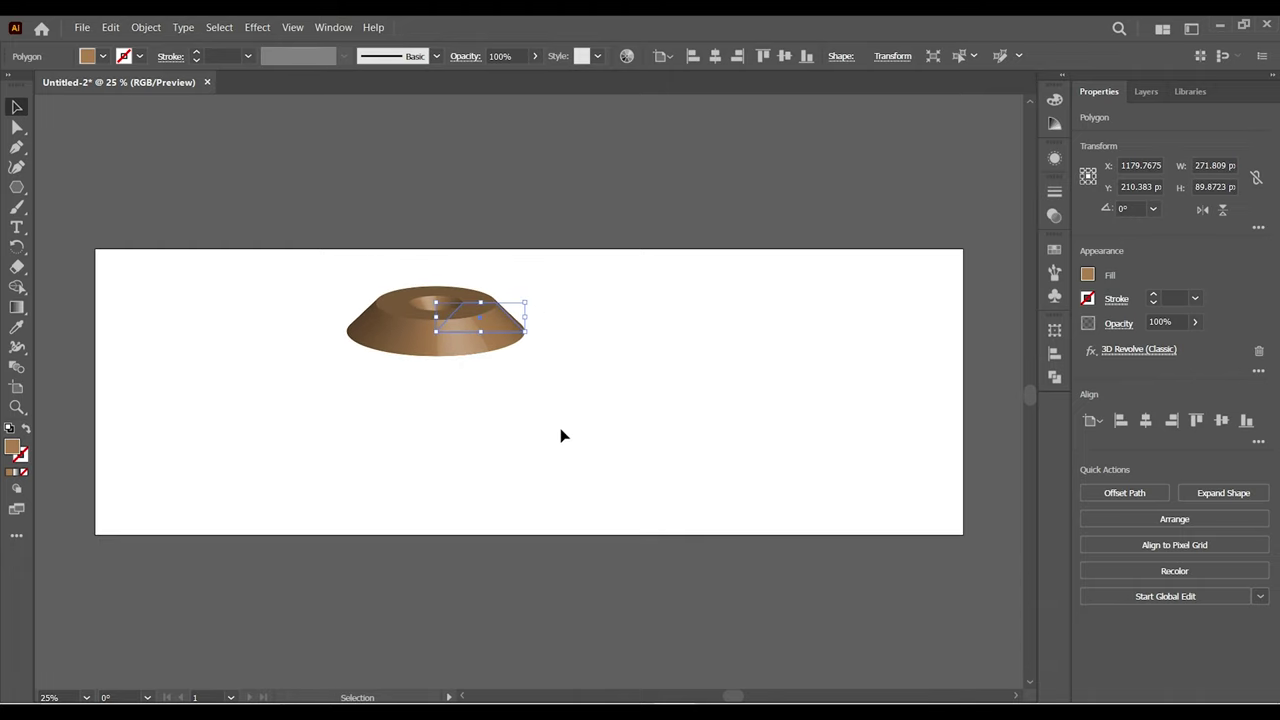
# Deselect the finished double-cone bead and zoom in to inspect its hole and bevels
pyautogui.click(426, 329)
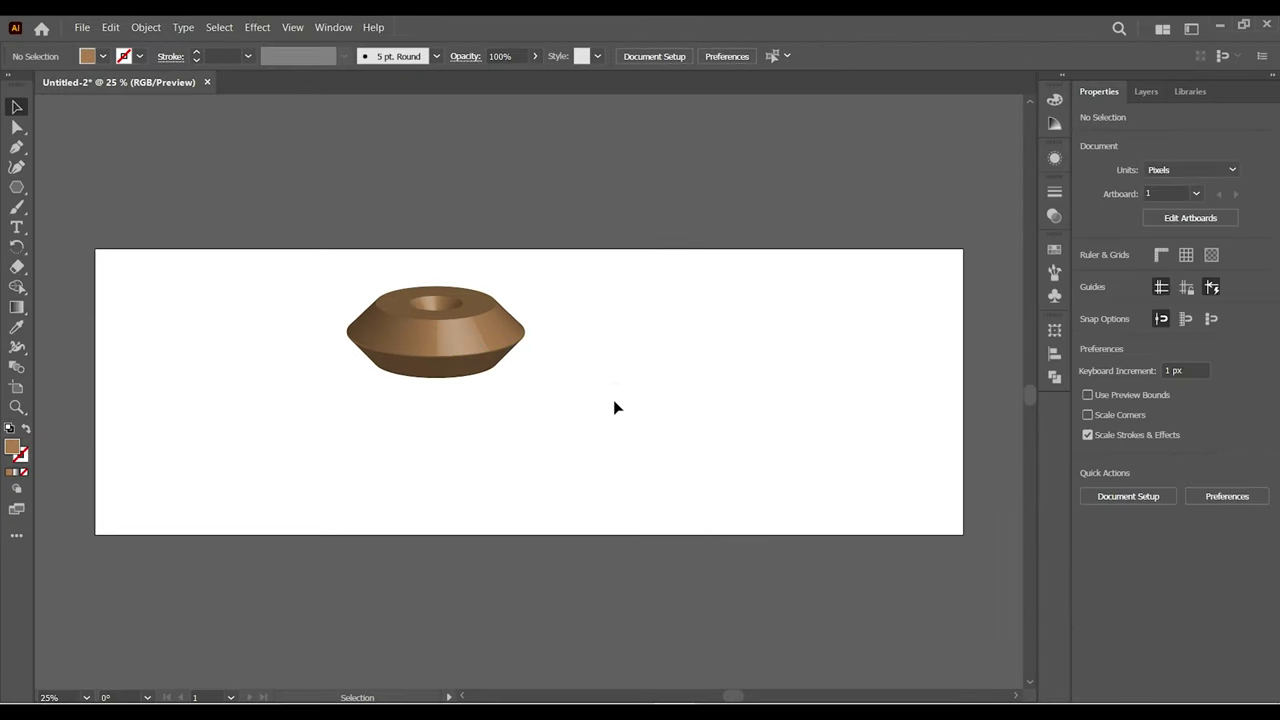
pyautogui.press('z')
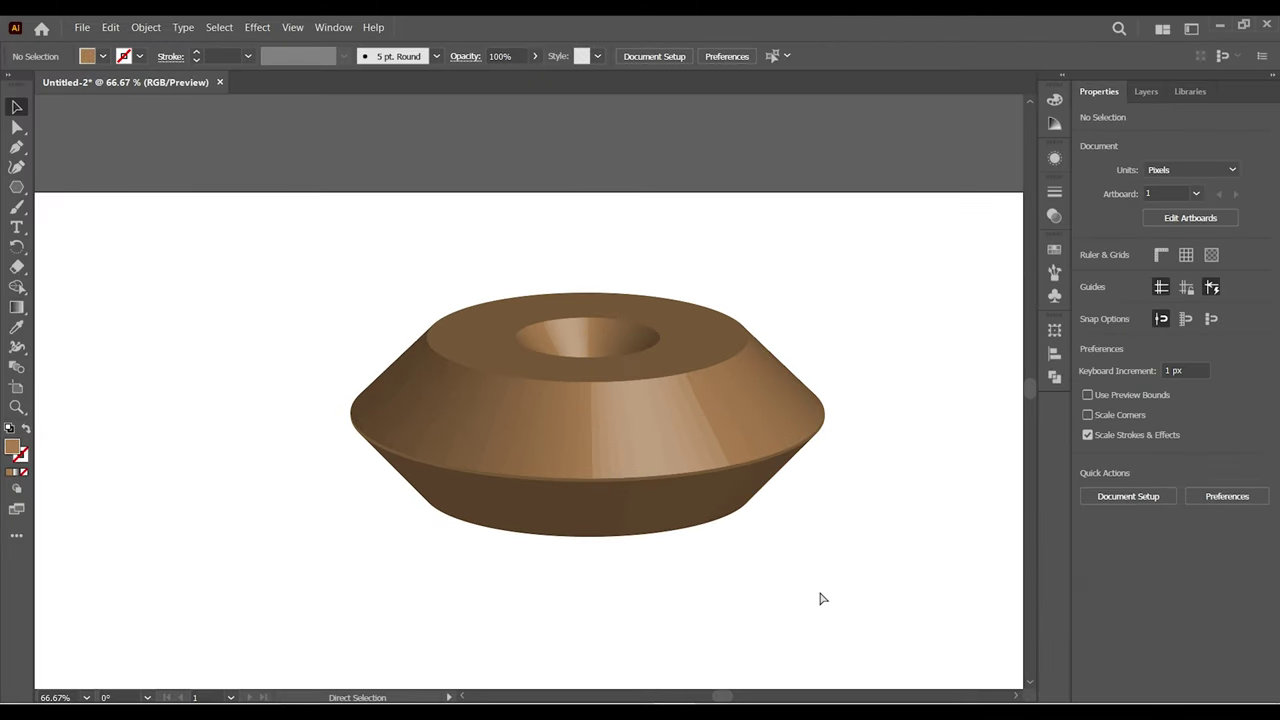
# Paste a bead copy, scale it to about 86 by 57 px and zoom in on it
pyautogui.press('ctrl+-')
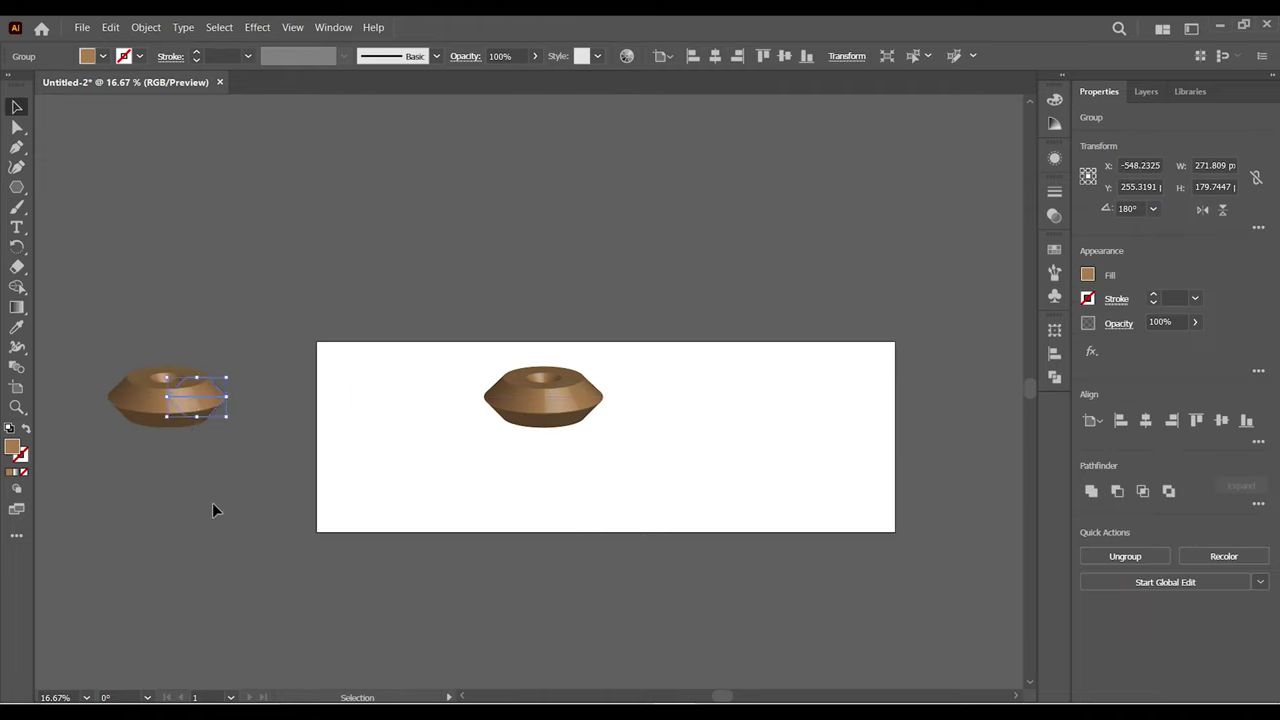
pyautogui.click(220, 506)
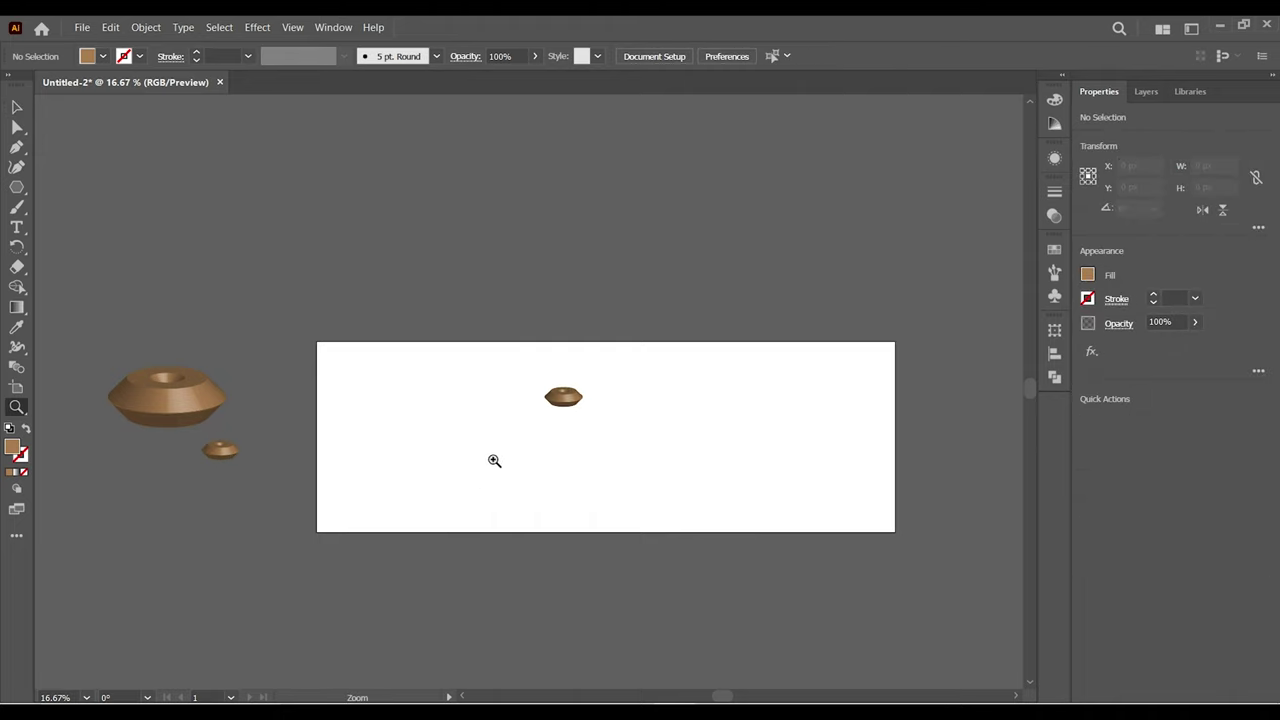
pyautogui.press('z')
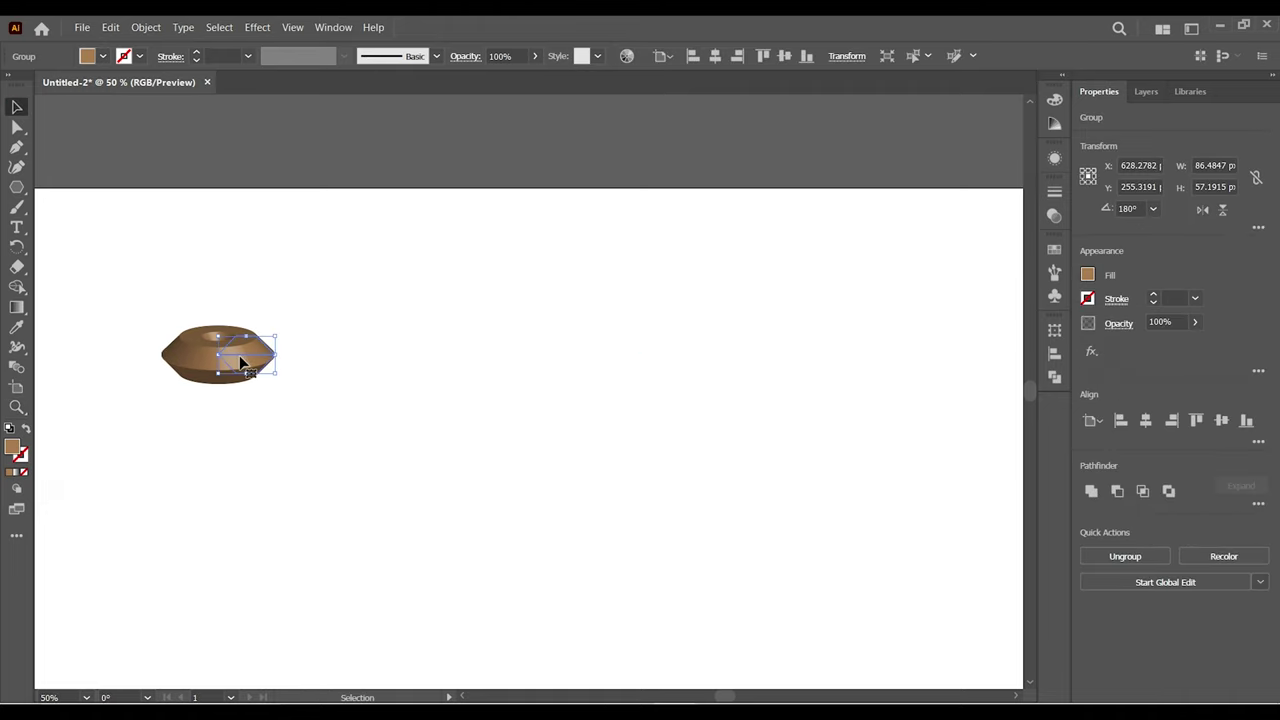
# Align the three stacked beads and draw a thin brown rod about 11 by 800 px beside them
pyautogui.click(247, 358)
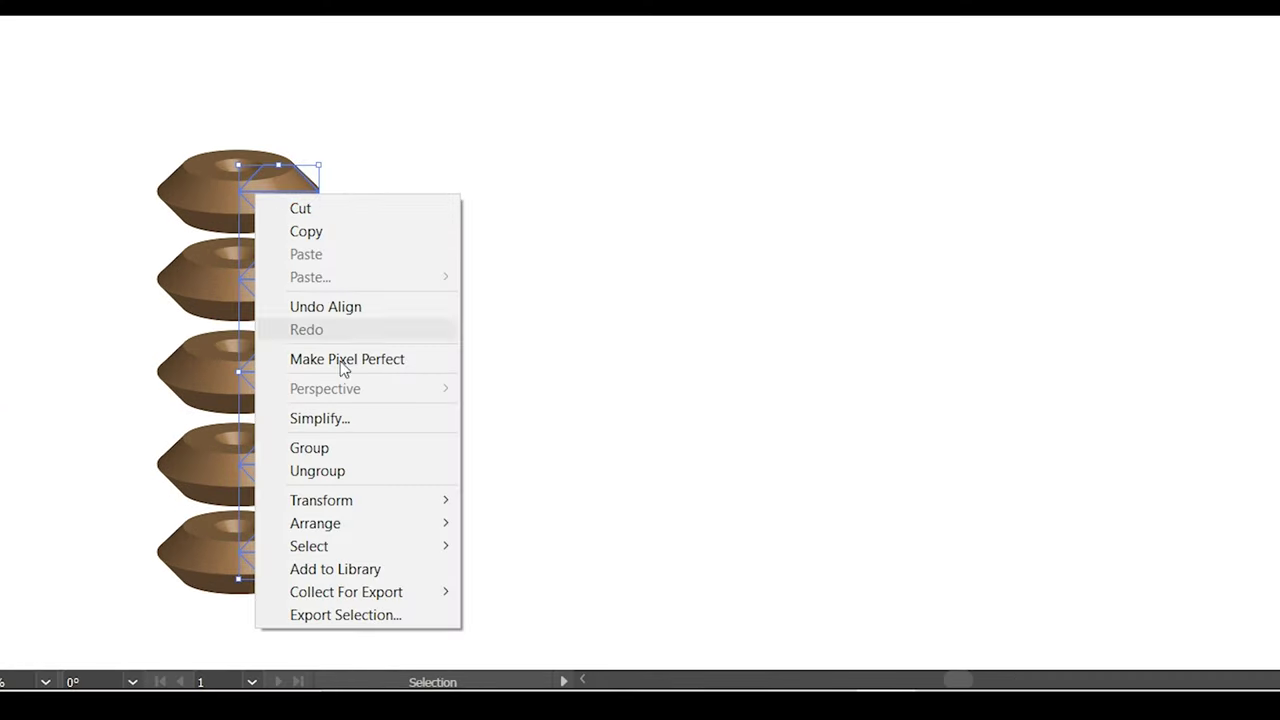
pyautogui.click(361, 458)
# Round the rod's corners into pill-like caps and check the rounded top up close
pyautogui.click(405, 538)
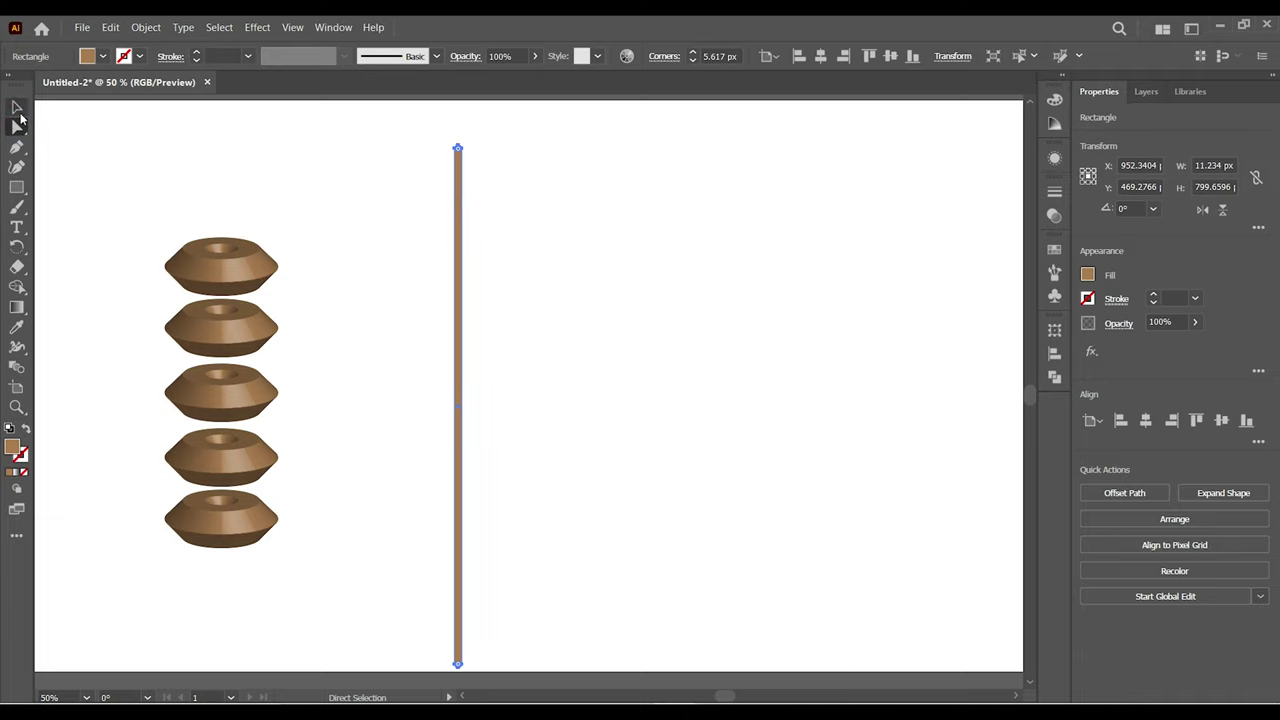
pyautogui.press('z')
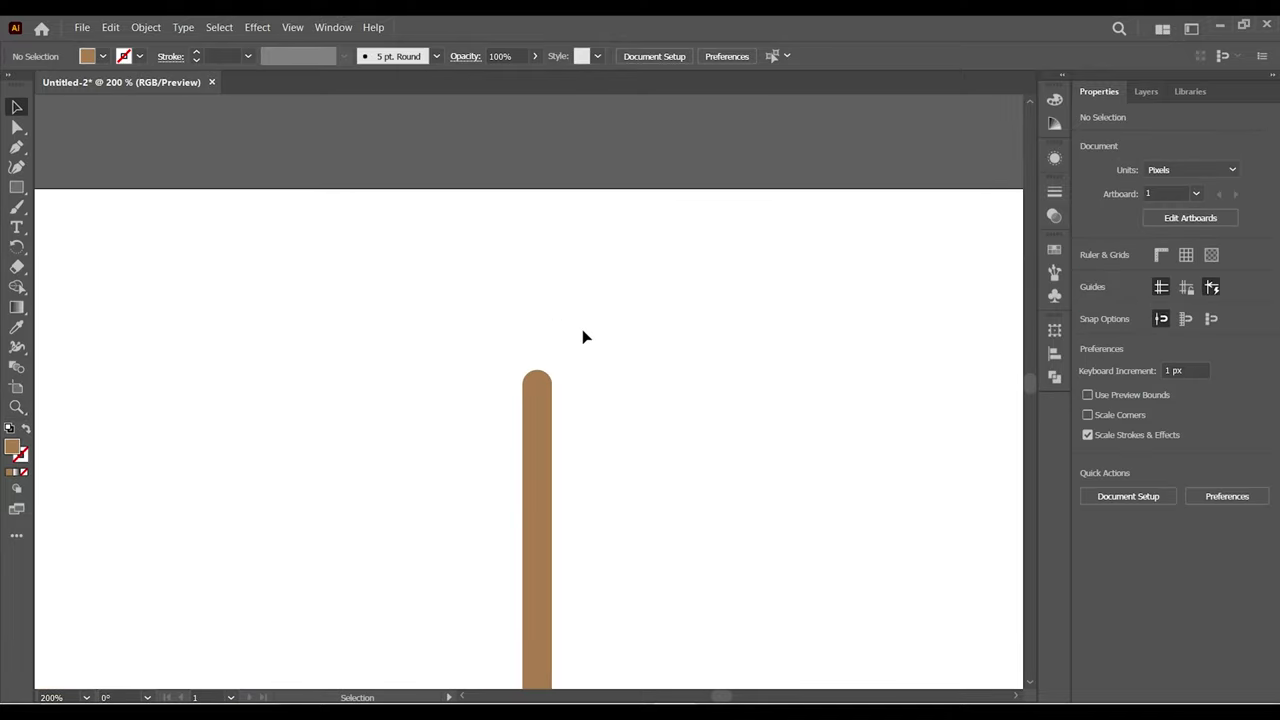
# Revolve the rod into a 3D cylinder about 852 px tall threaded through the bead centres
pyautogui.press('ctrl+-')
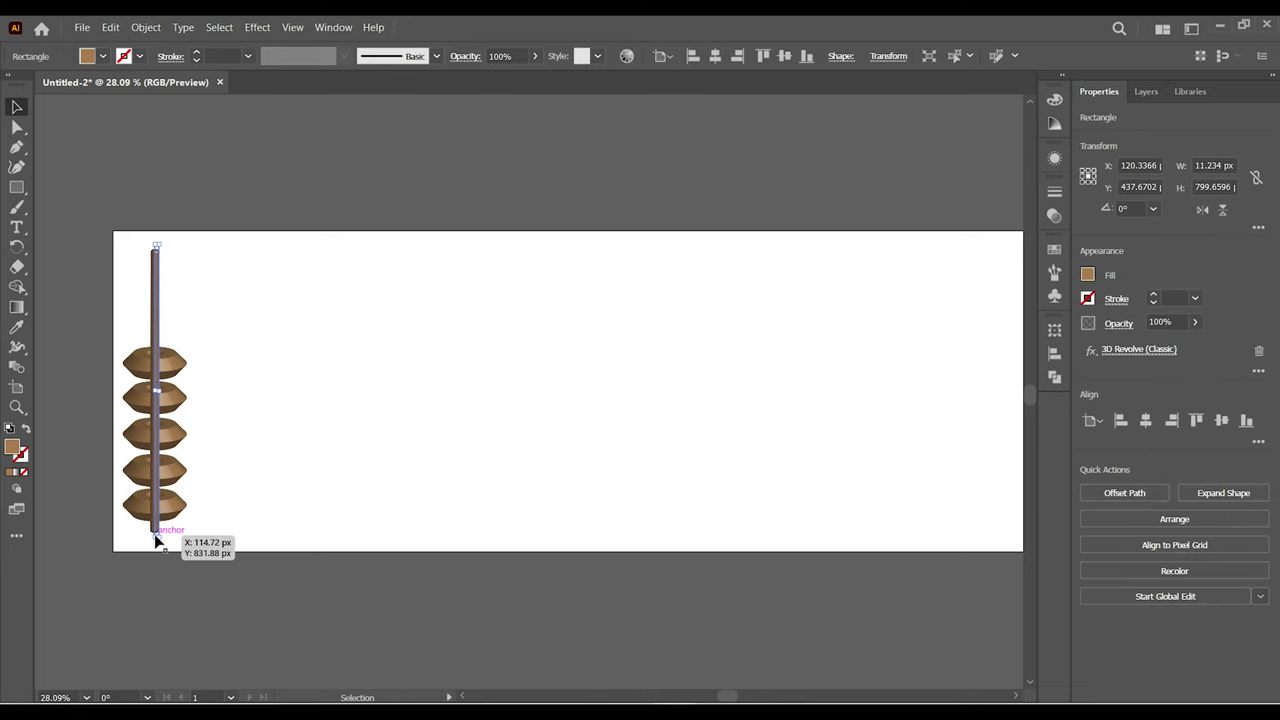
pyautogui.press('z')
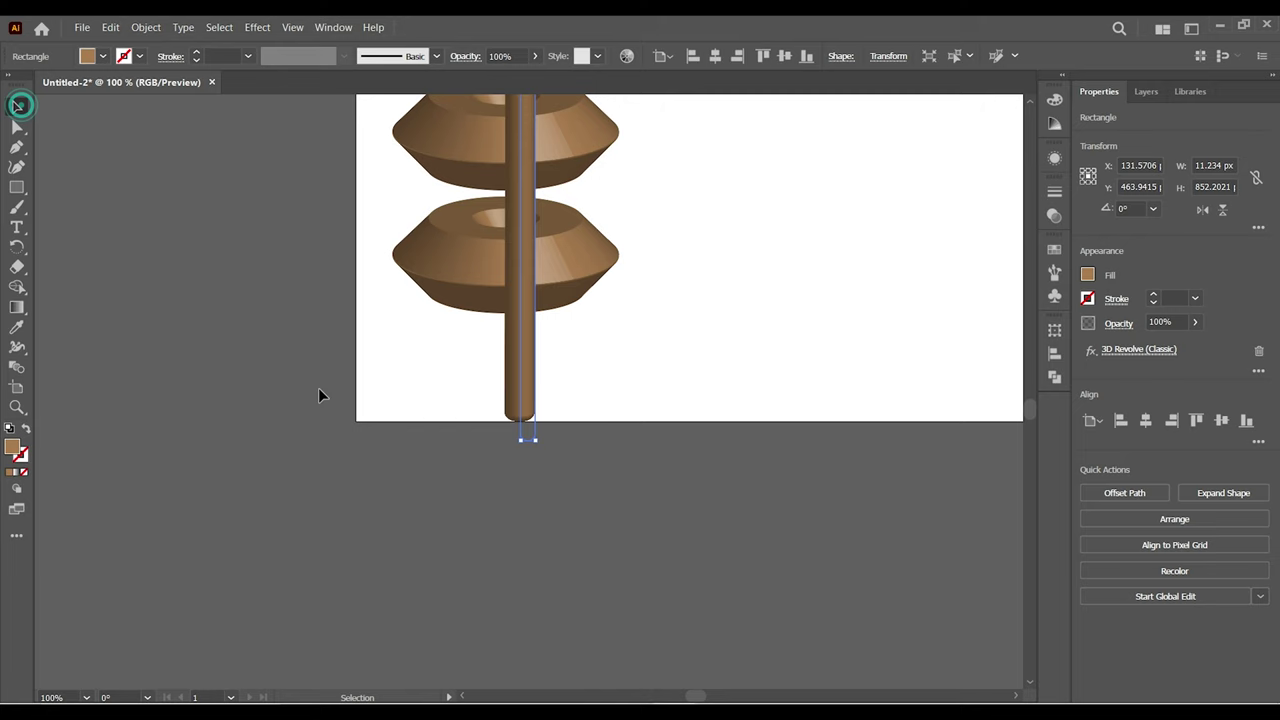
# Stretch the cylinder to about 898 px tall so it rises well above the beads
pyautogui.press('ctrl+-')
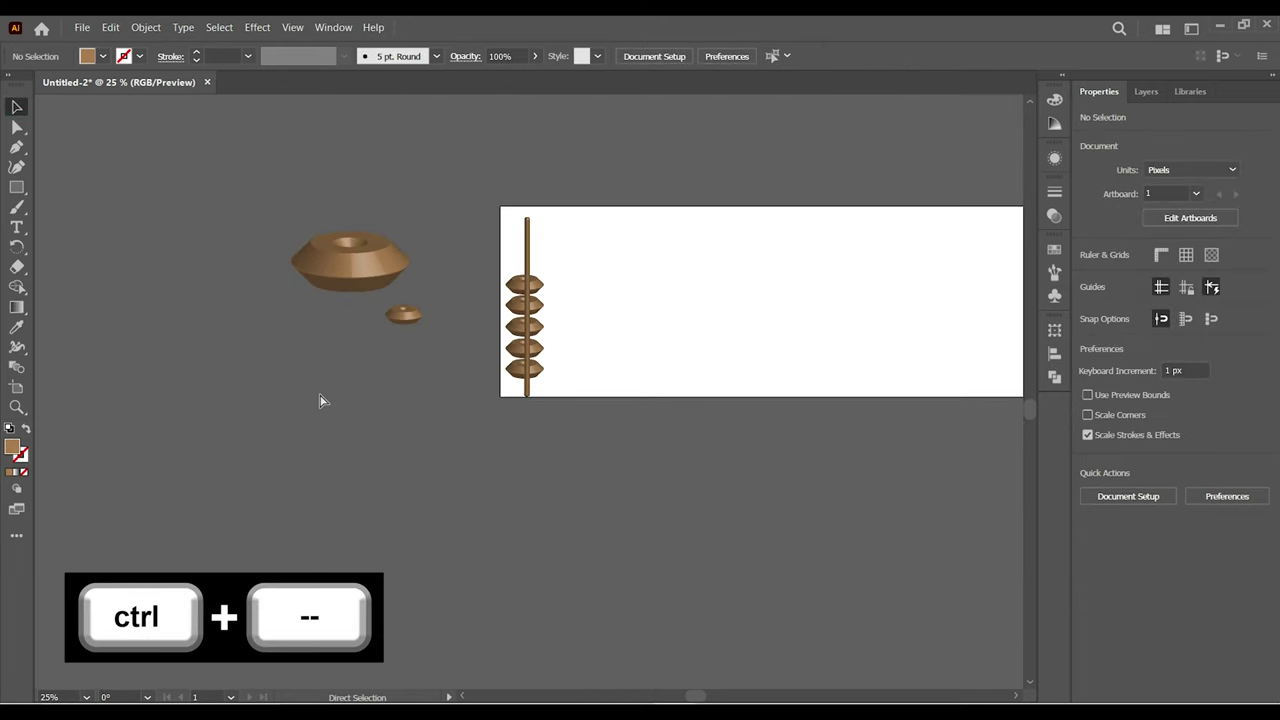
pyautogui.press('z')
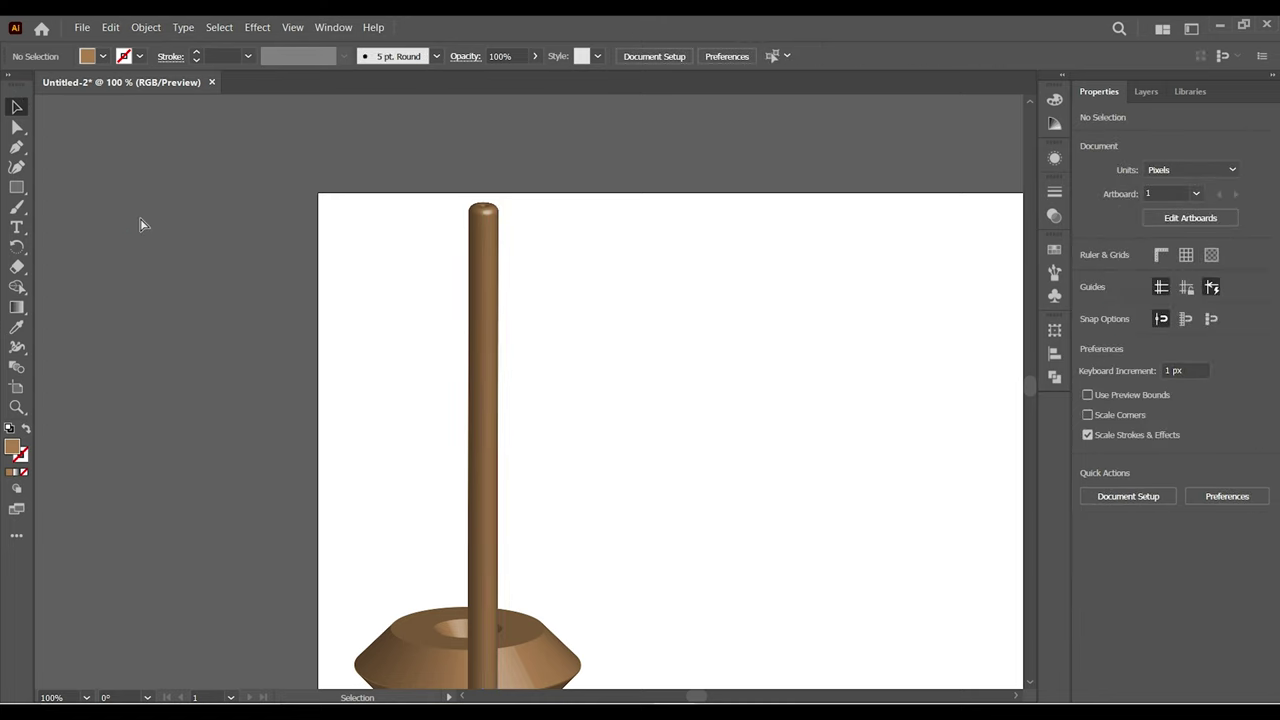
pyautogui.press('ctrl+-')
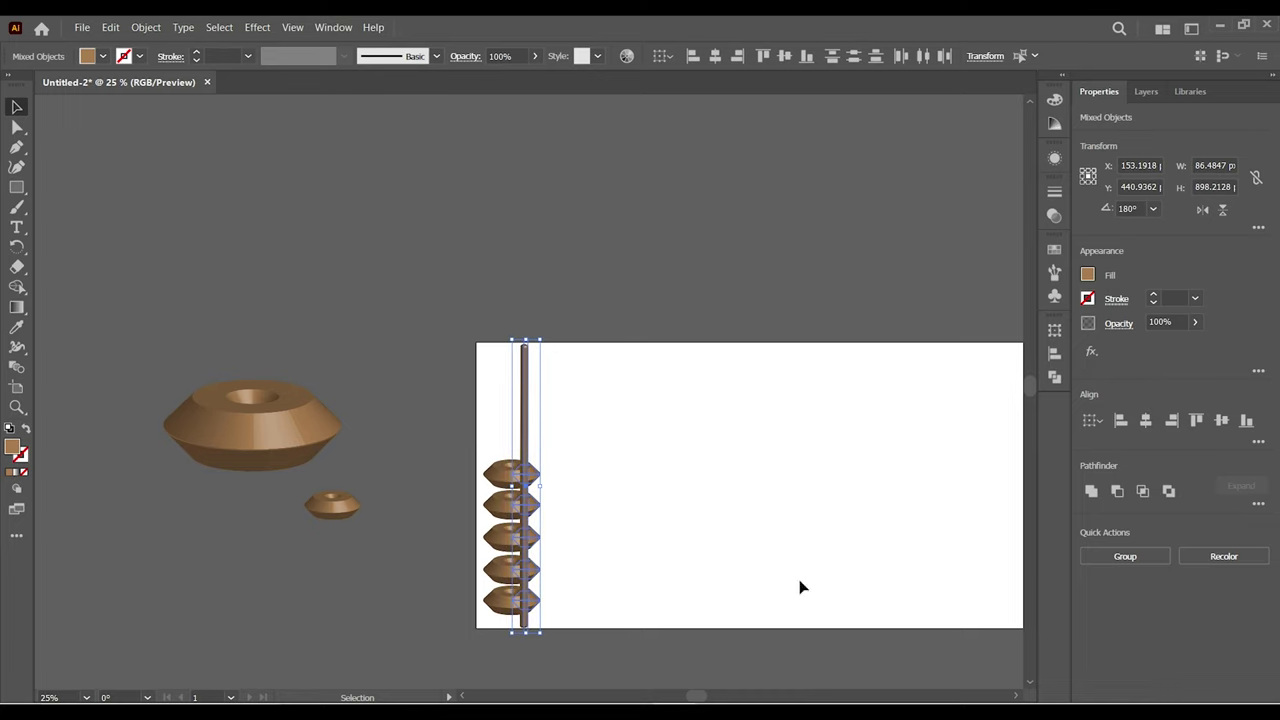
# Distribute the beads vertically along the rod and inspect the cylinder showing between them
pyautogui.press('z')
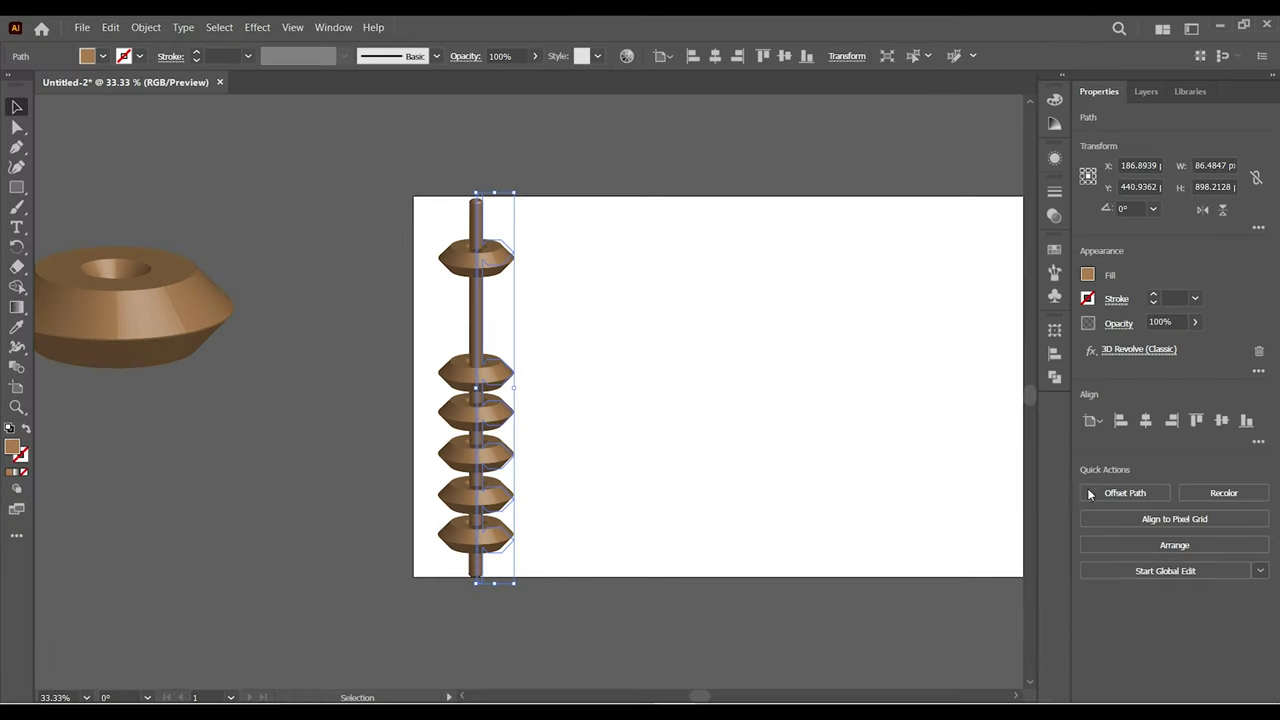
pyautogui.press('z')
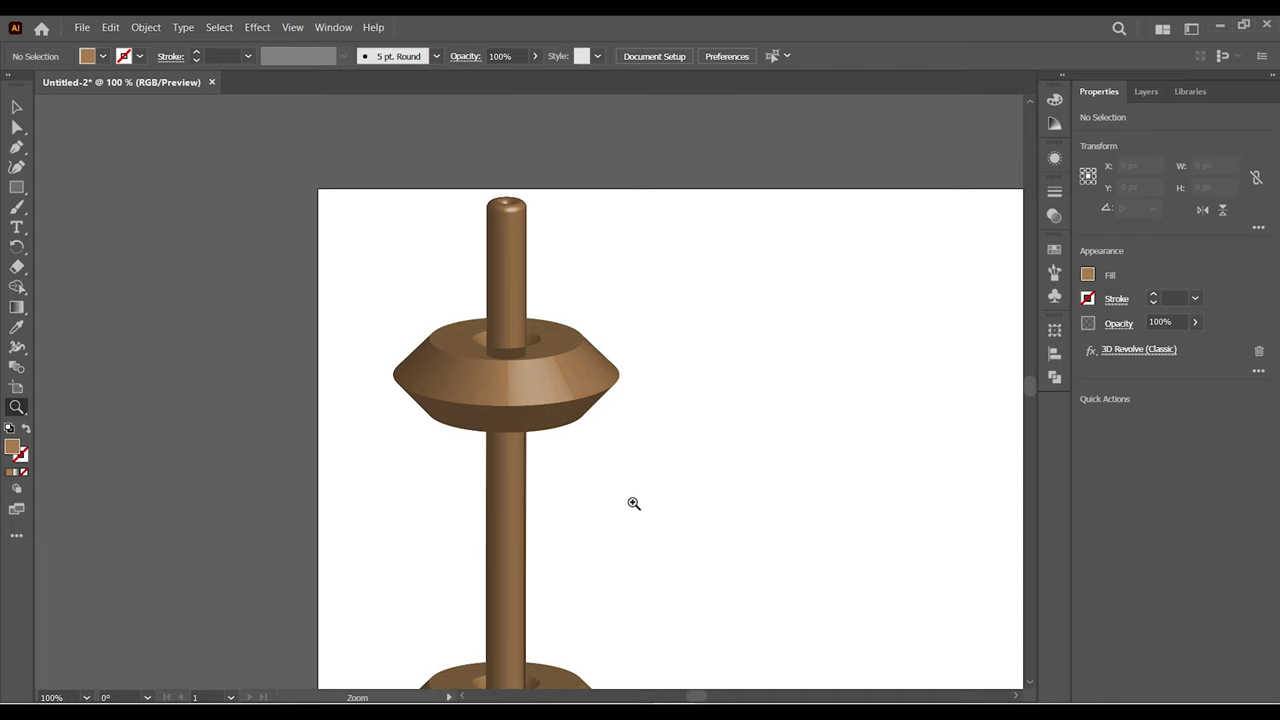